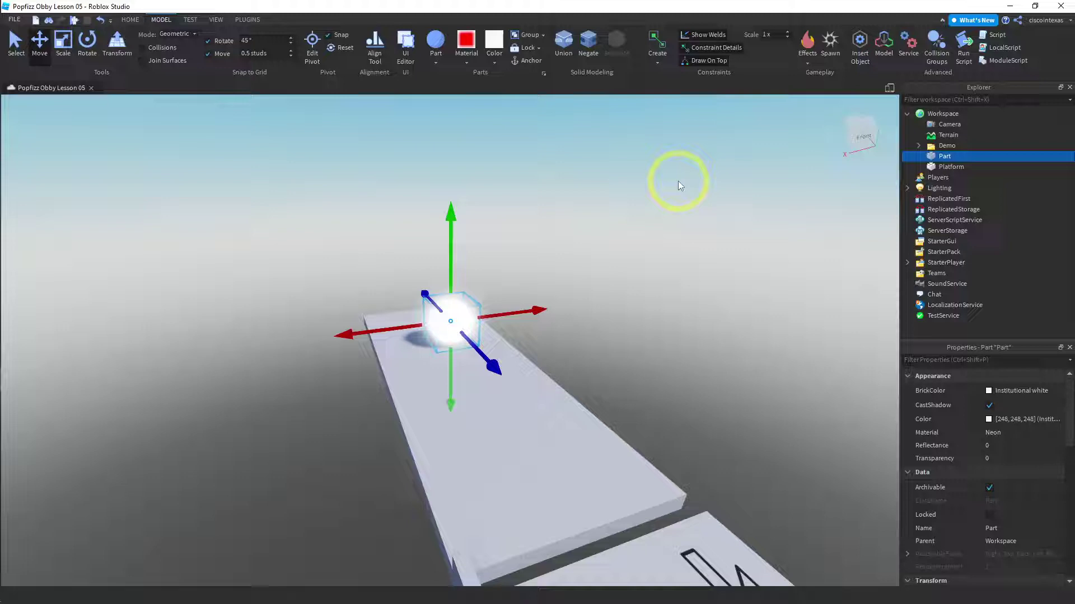
Change the sphere's material from Neon to Plastic and shrink it to size 1
{"action": "scroll", "scroll_direction": "down", "scroll_amount": 3}
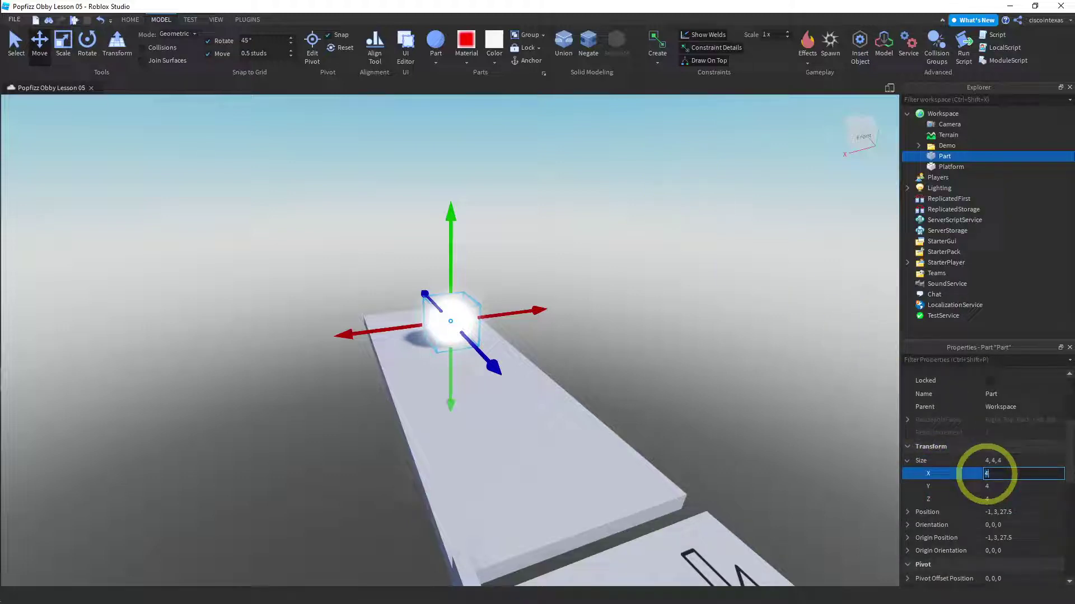
{"action": "key", "text": "1"}
{"action": "key", "text": "Return"}
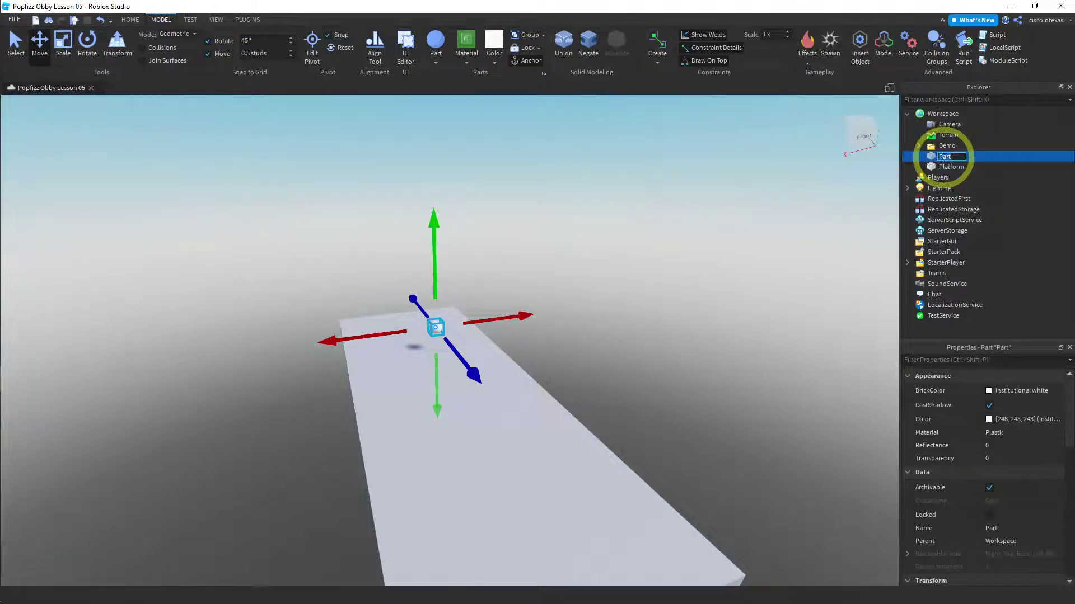
Rename the small ball part to ParticleSource in the Explorer
{"action": "type", "text": "particlesource"}
{"action": "key", "text": "Return"}
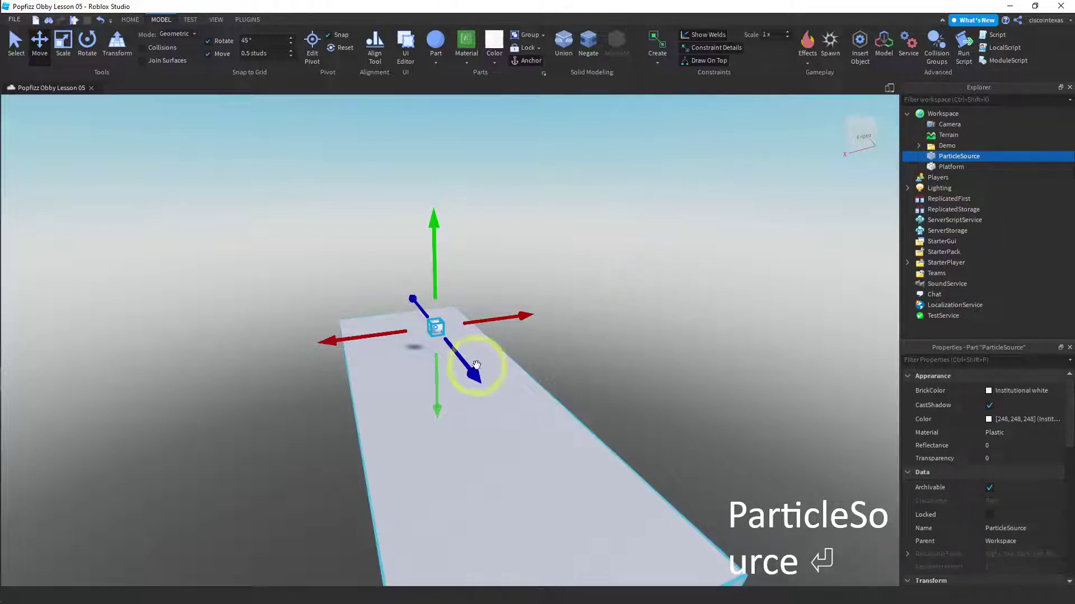
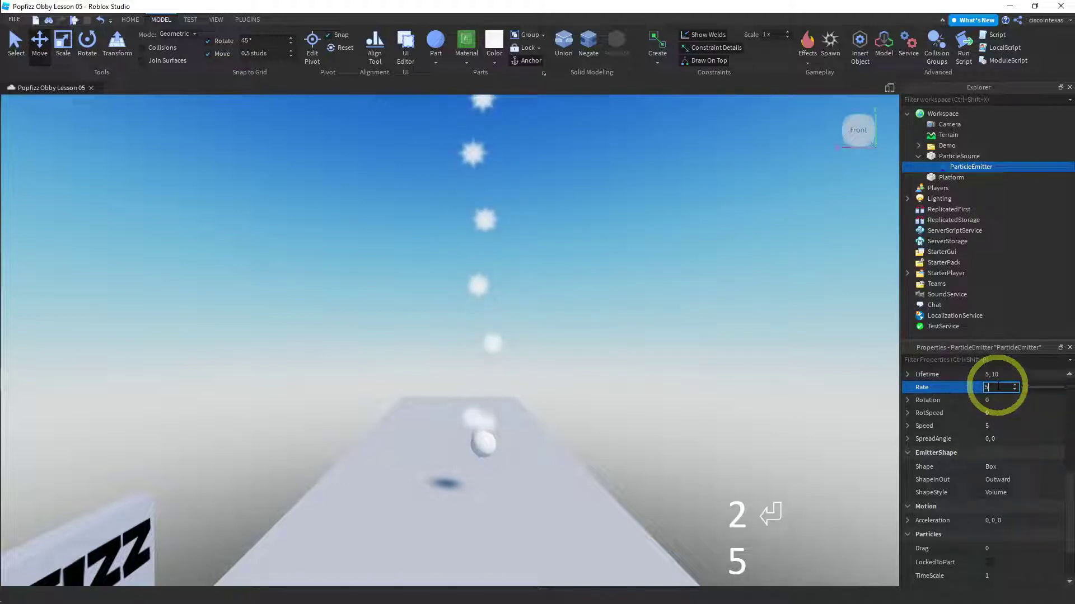
Confirm the emitter Rate of 5, then raise it to 10
{"action": "key", "text": "Return"}
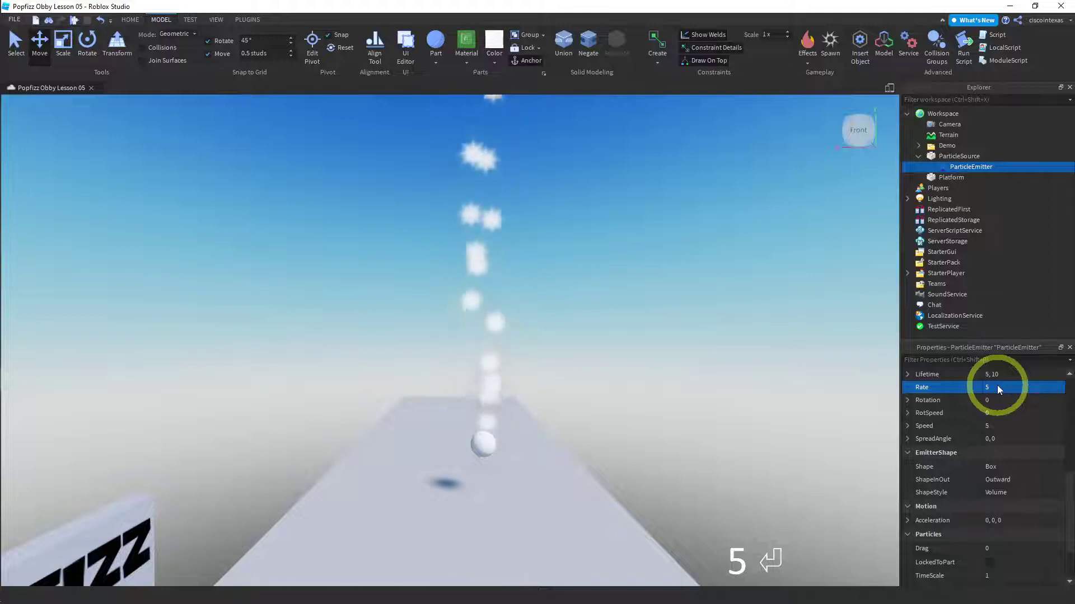
{"action": "type", "text": "0"}
Set the emitter value to 45 after clearing the previous entry
{"action": "key", "text": "Return"}
{"action": "key", "text": "BackSpace"}
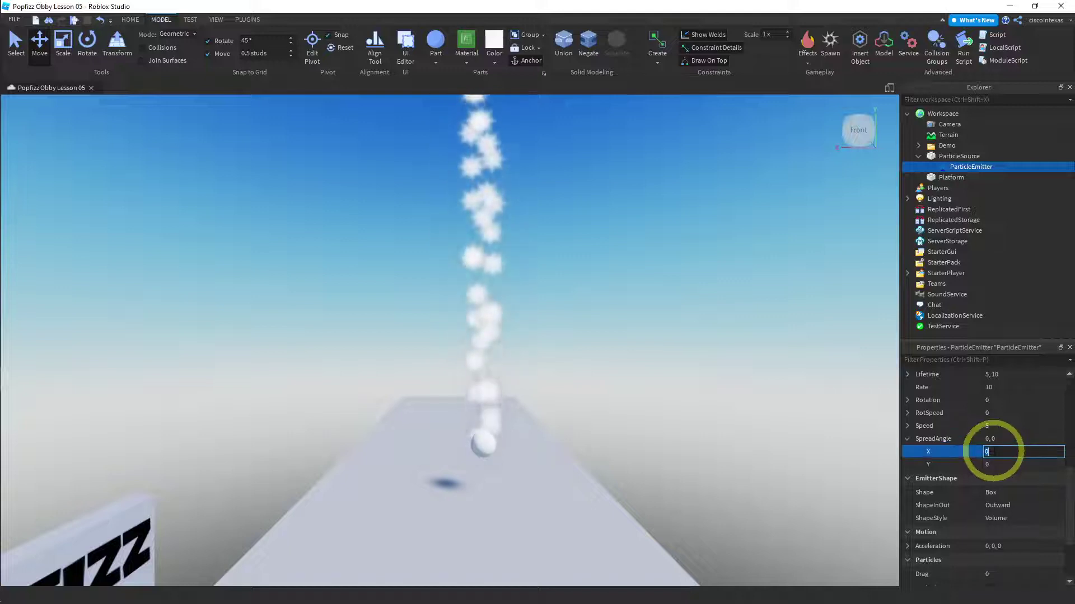
{"action": "type", "text": "45"}
{"action": "key", "text": "Return"}
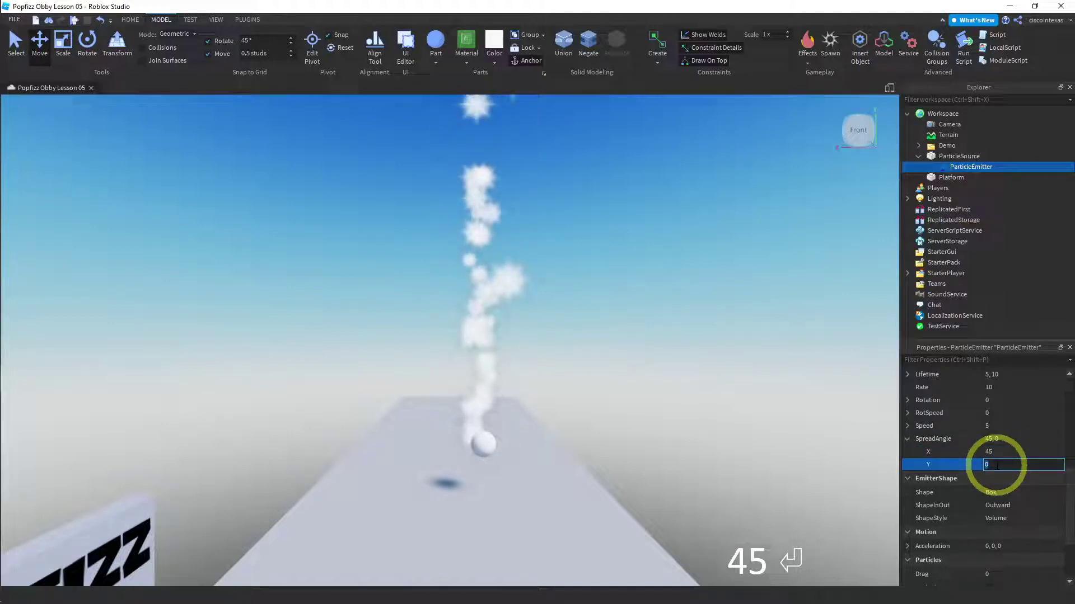
Move the camera around the upward particle spray to inspect it
{"action": "key", "text": "Return"}
{"action": "key", "text": "BackSpace"}
{"action": "key", "text": "Return"}
{"action": "key", "text": "BackSpace"}
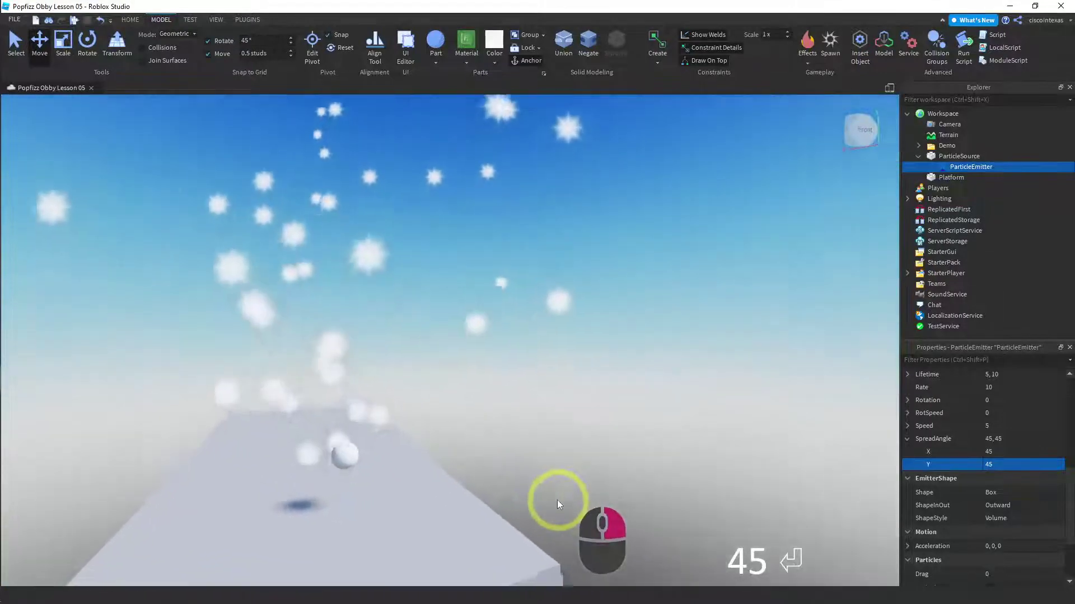
{"action": "key", "text": "Return"}
{"action": "key", "text": "BackSpace"}
{"action": "key", "text": "Return"}
{"action": "key", "text": "a"}
{"action": "type", "text": "aaaaa"}
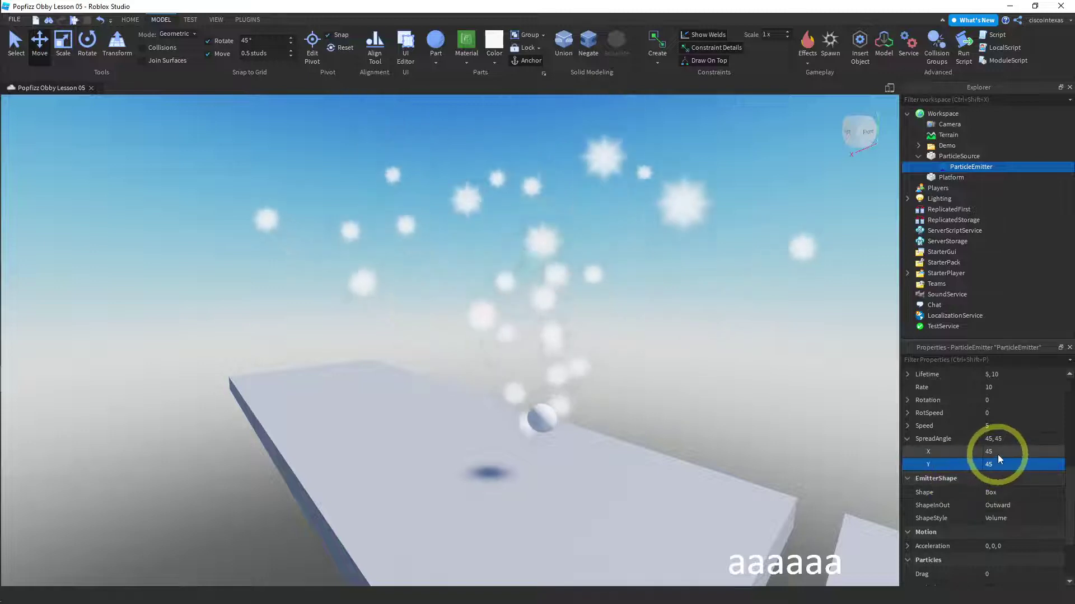
Enter 200 then 10 for the emitter Rate, with lifetimes of 5 to 10
{"action": "right_click", "coordinate": [995, 455]}
{"action": "type", "text": "20"}
{"action": "type", "text": "0"}
{"action": "key", "text": "Return"}
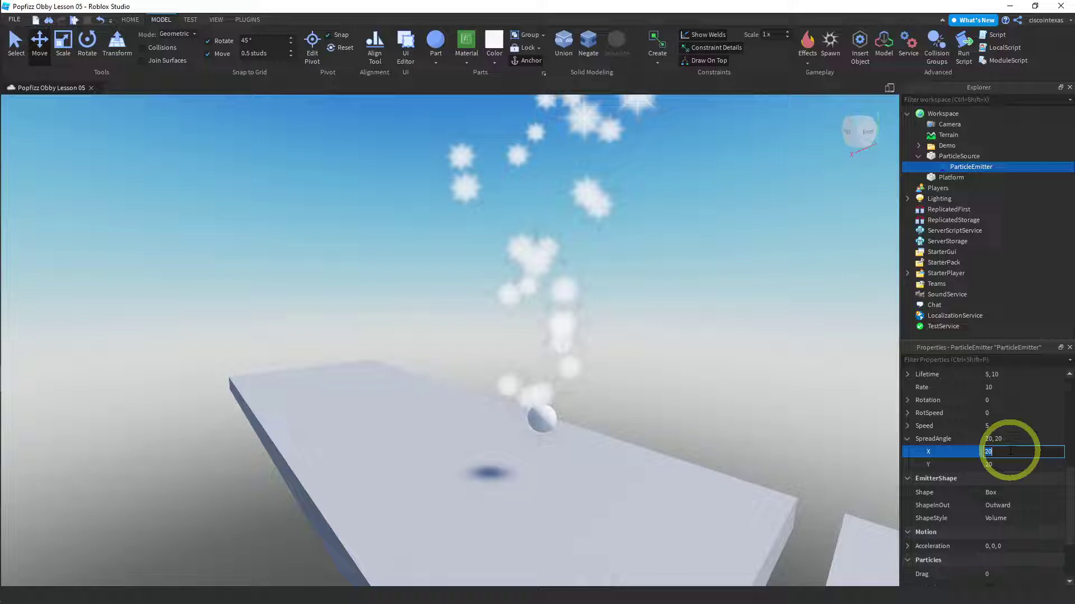
{"action": "type", "text": "10"}
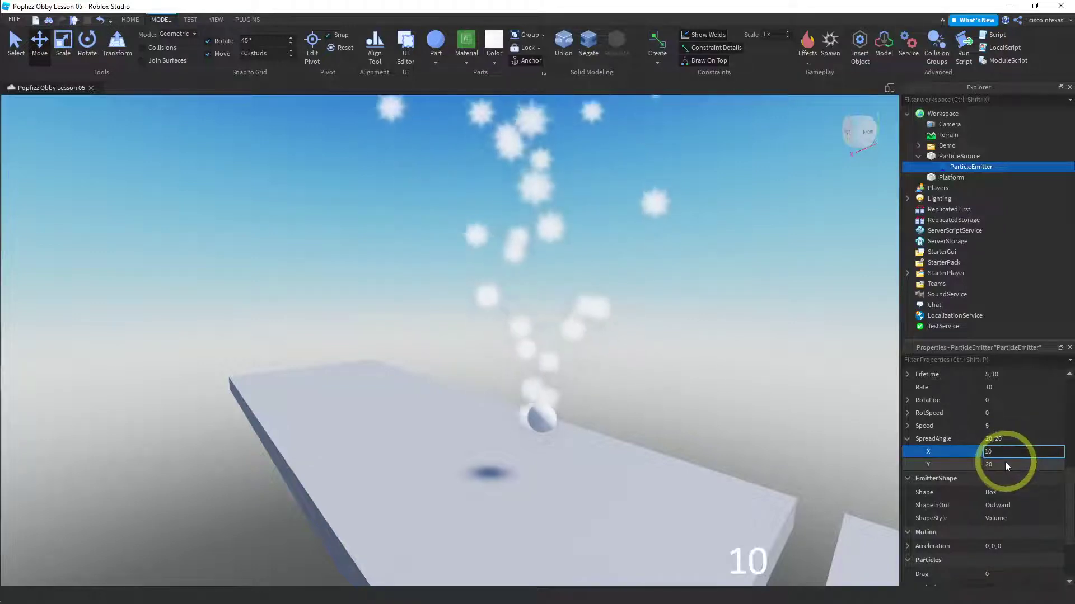
Set the emitter Acceleration to 10 so particles drift sideways in an arc
{"action": "type", "text": "10"}
{"action": "key", "text": "Return"}
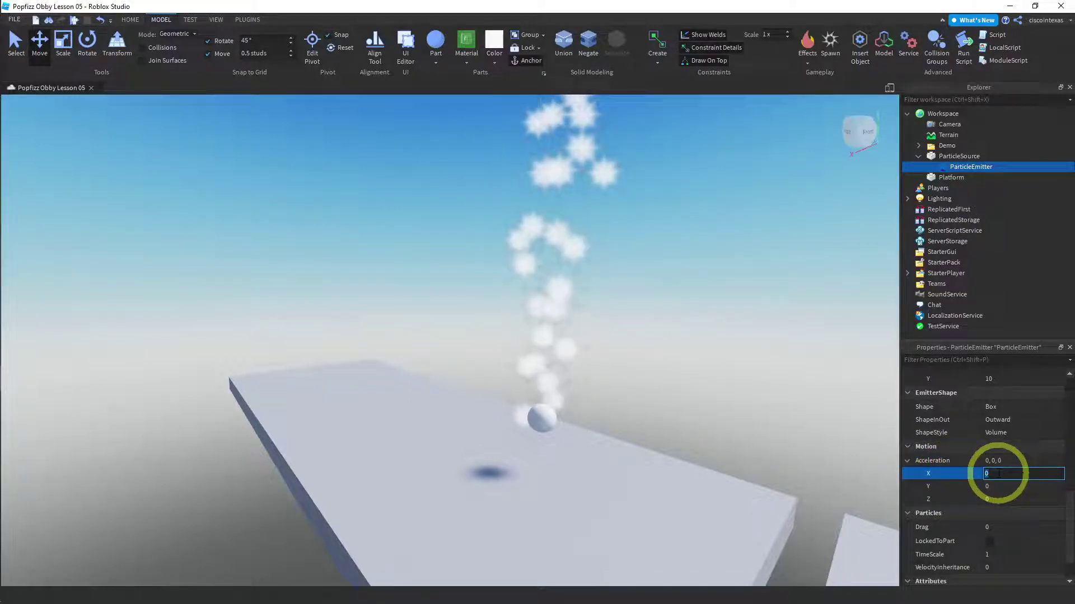
{"action": "key", "text": "2"}
{"action": "key", "text": "Return"}
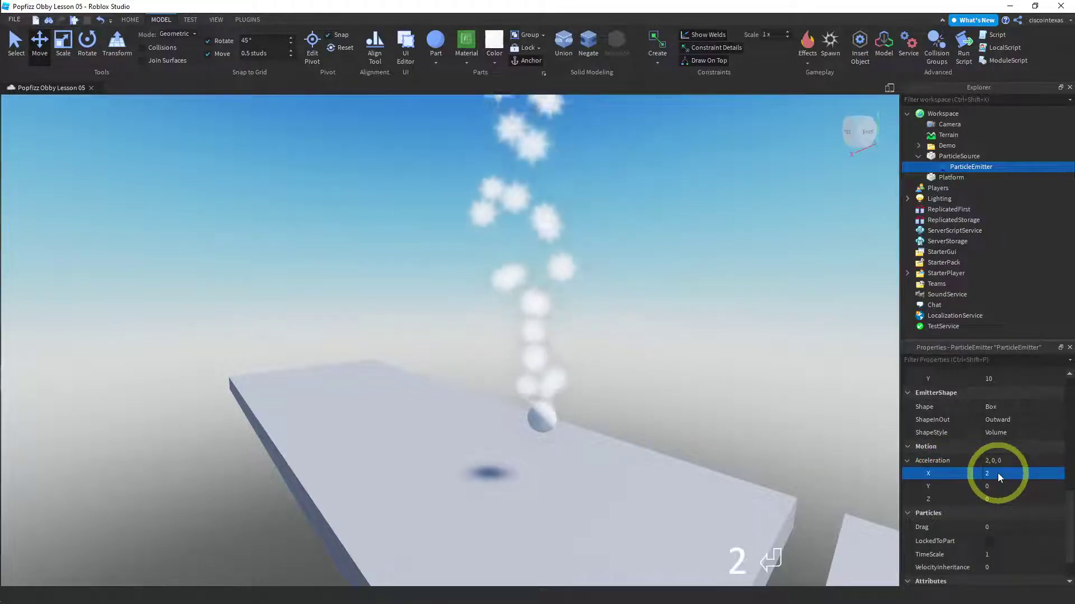
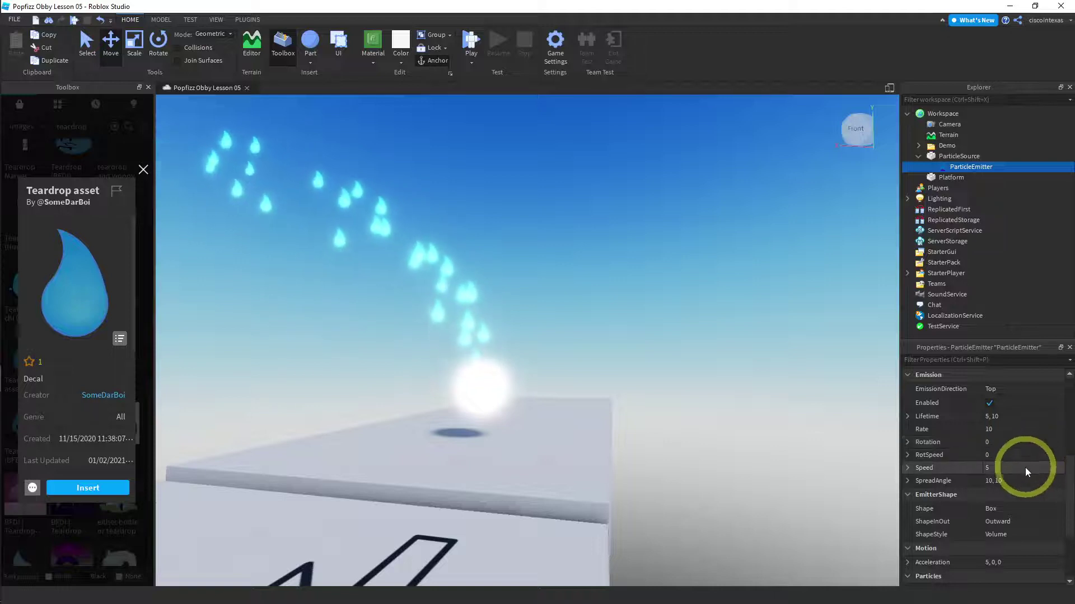
{"action": "scroll", "scroll_direction": "down", "scroll_amount": 3}
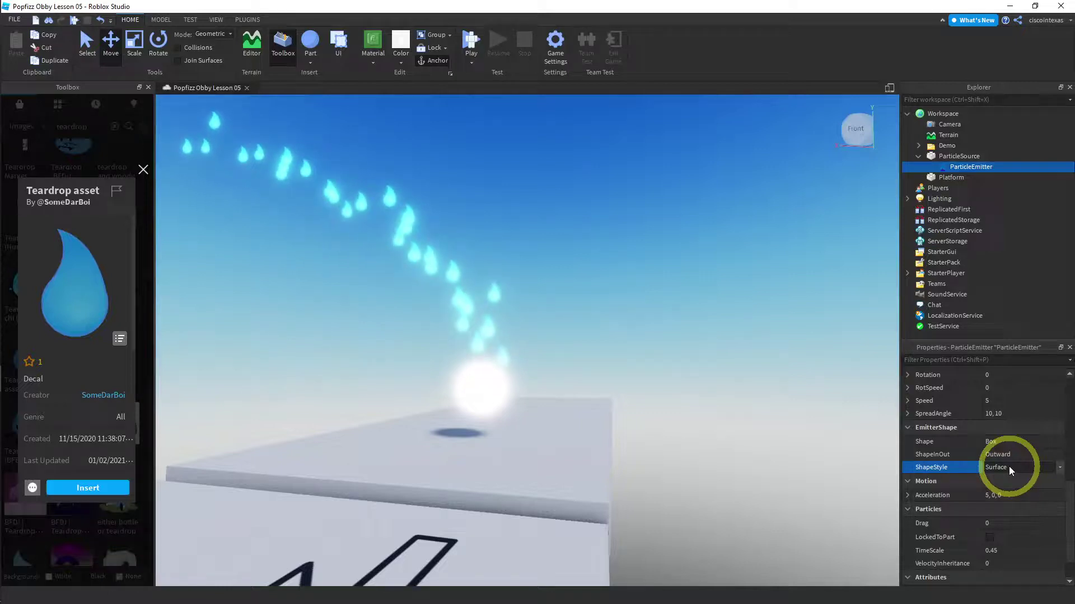
Close the Teardrop asset details and scroll Properties back to Appearance
{"action": "left_click", "coordinate": [957, 470]}
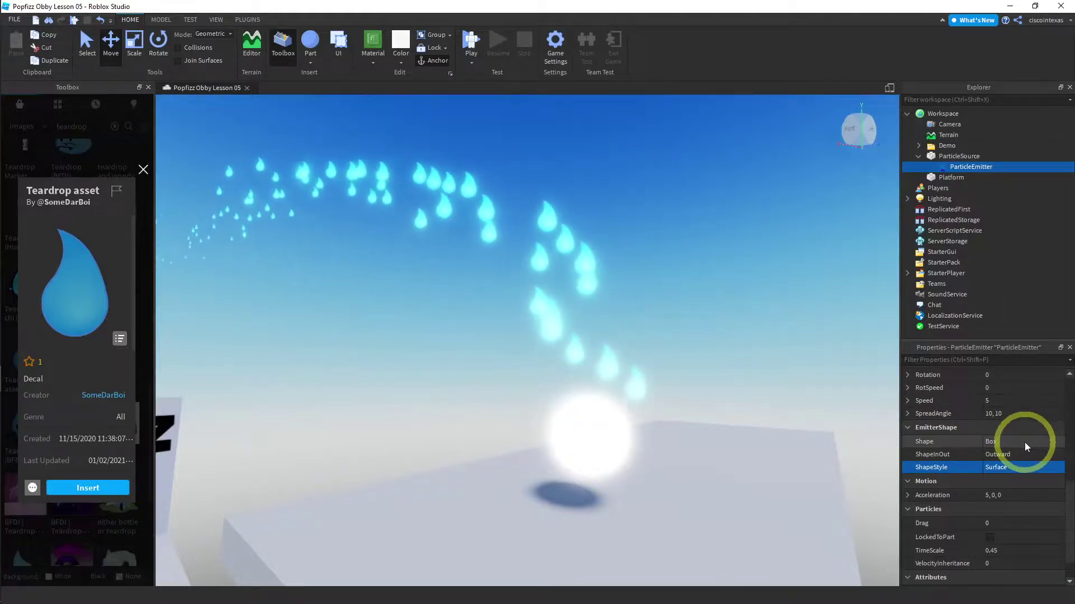
{"action": "scroll", "scroll_direction": "down", "scroll_amount": 3}
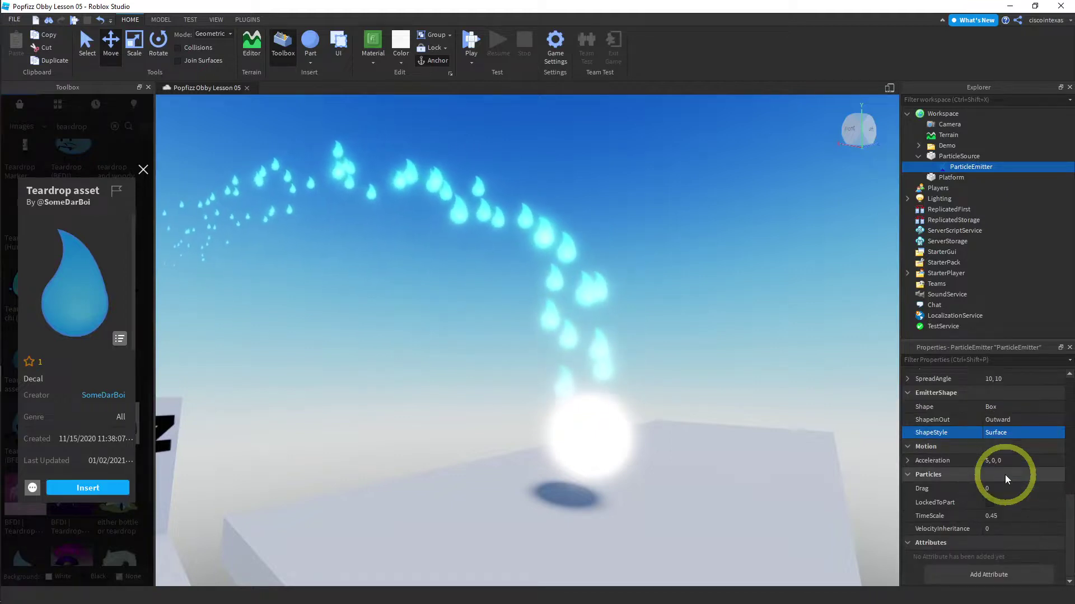
{"action": "scroll", "scroll_direction": "up", "scroll_amount": 3}
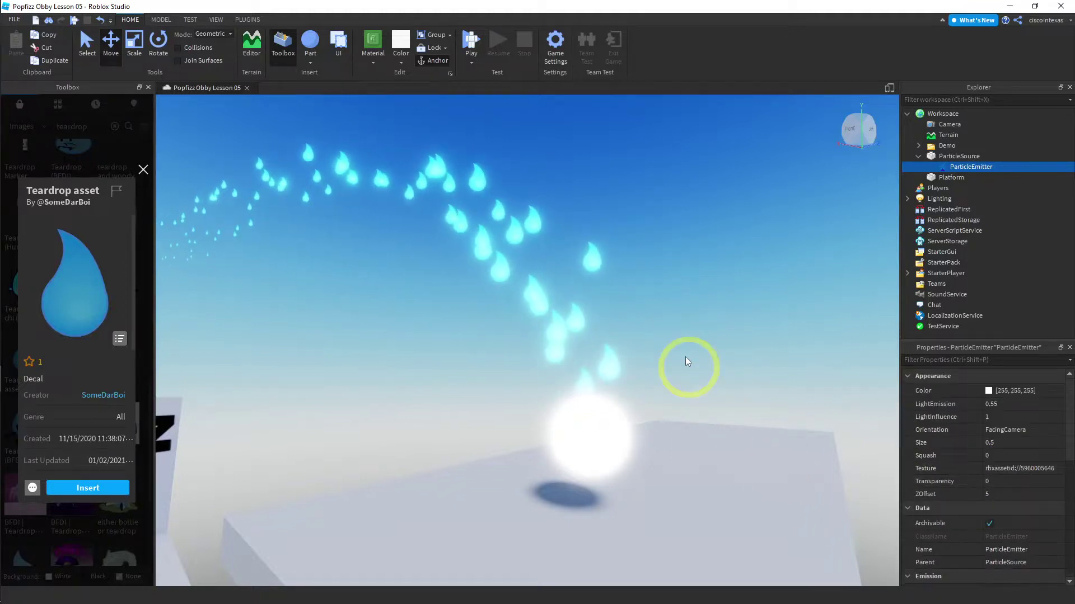